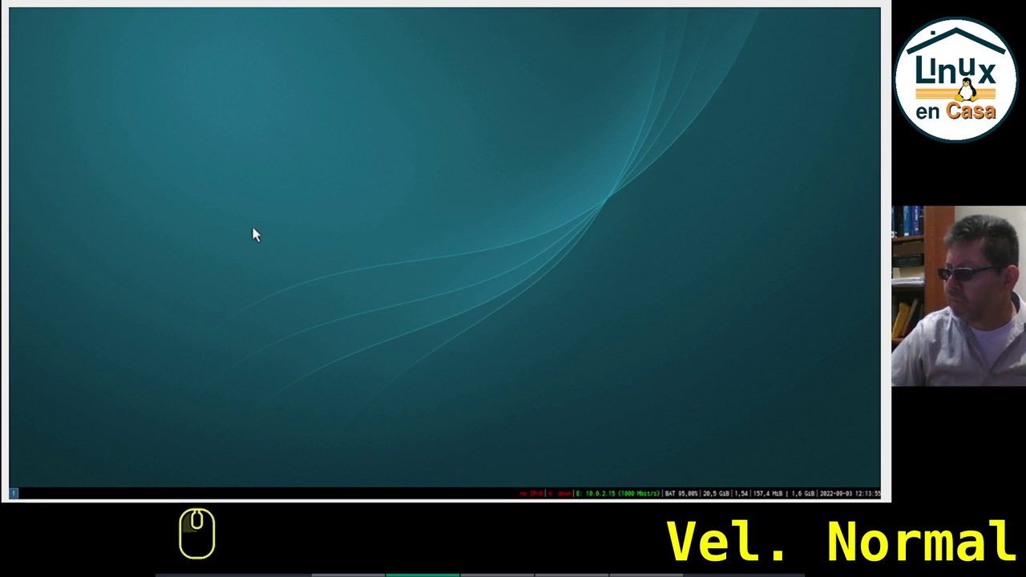
In a new i3 terminal, run neofetch to show the system information summary.
key(super+Return)
text(neofet)
key(Tab)
key(Return)
key(Return)
Show memory usage with free -h and disk usage with df -h, then exit the terminal.
text(free -h)
key(Return)
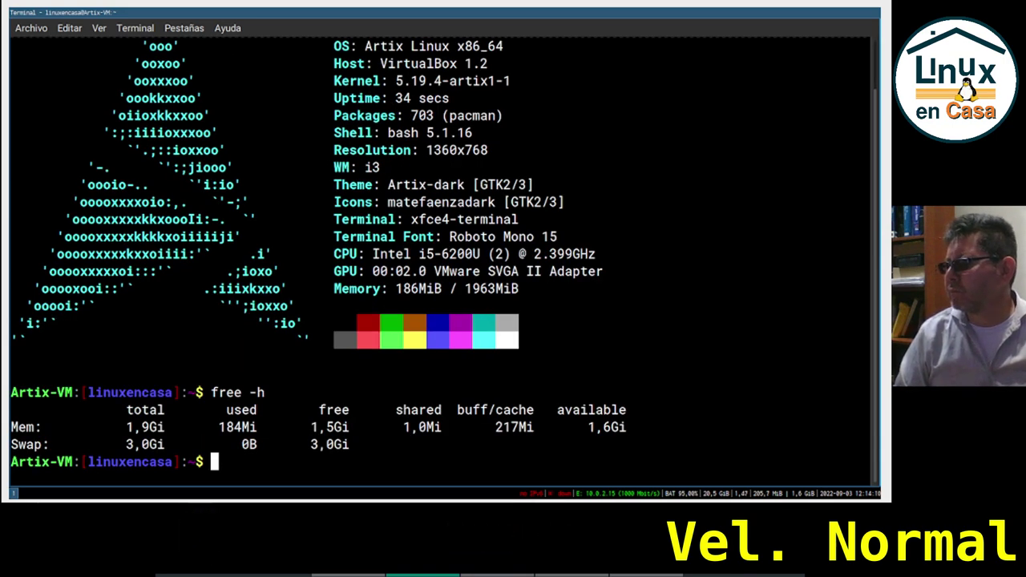
text(df -h)
key(Return)
text(xit)
key(Return)
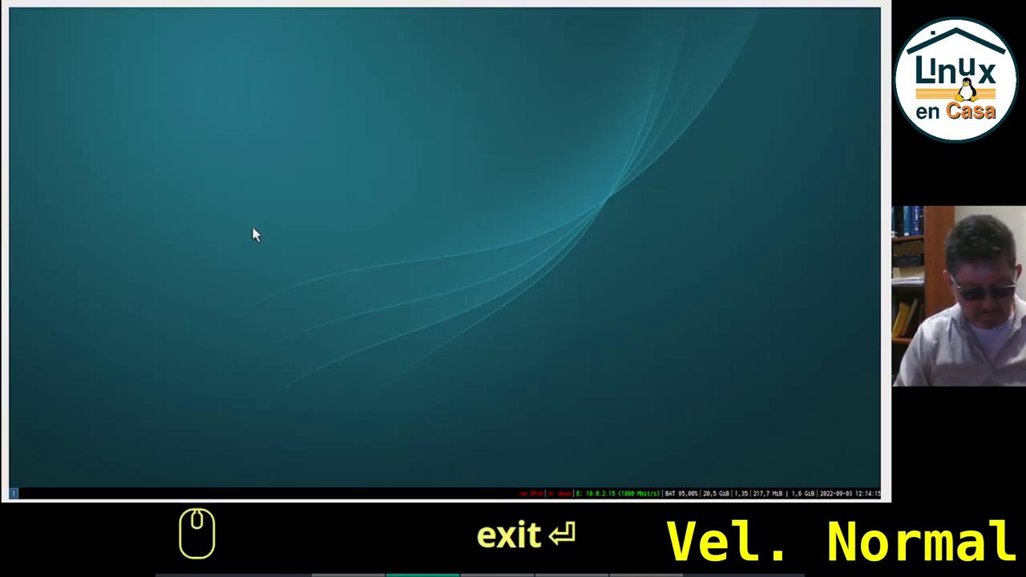
Launch Firefox from the launcher, play the Tears of Steel video, then request the i3 exit.
key(super+d)
text(irefox⏎)
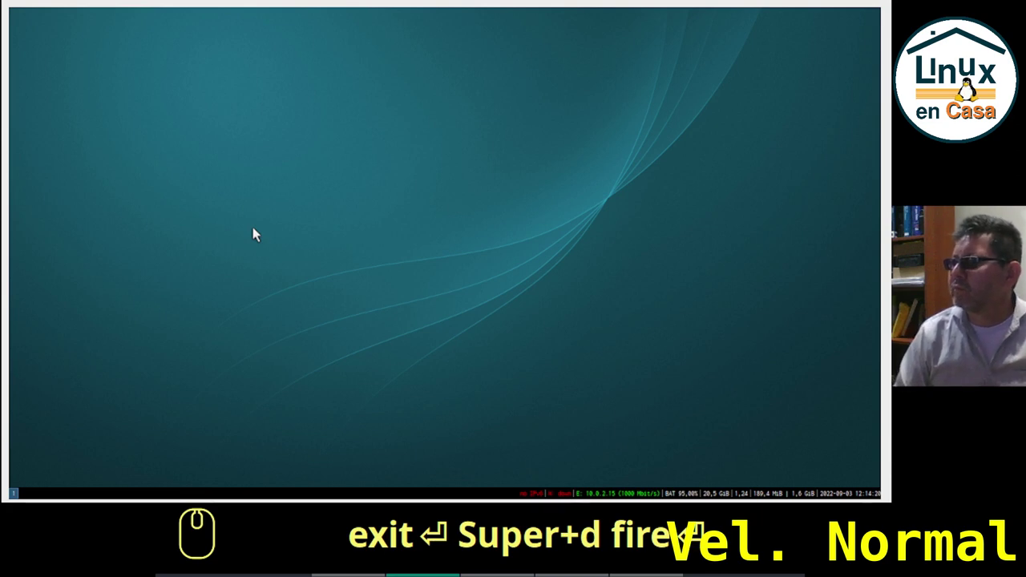
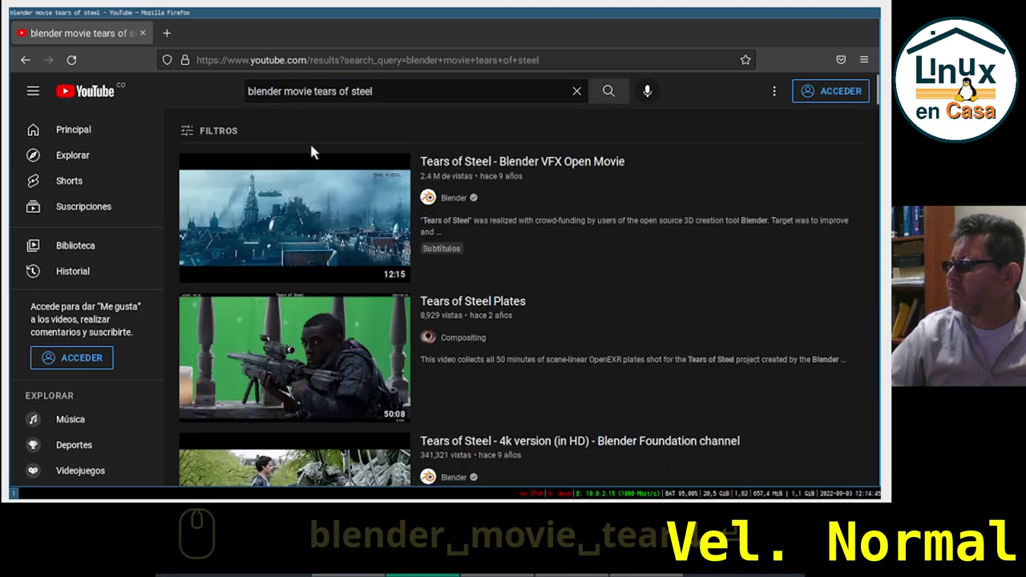
click(291, 218)
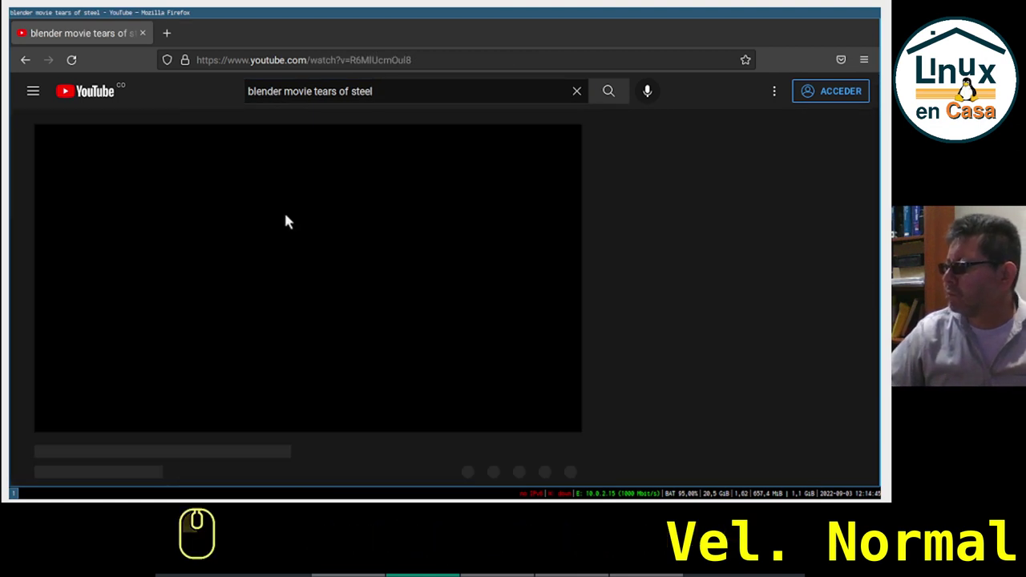
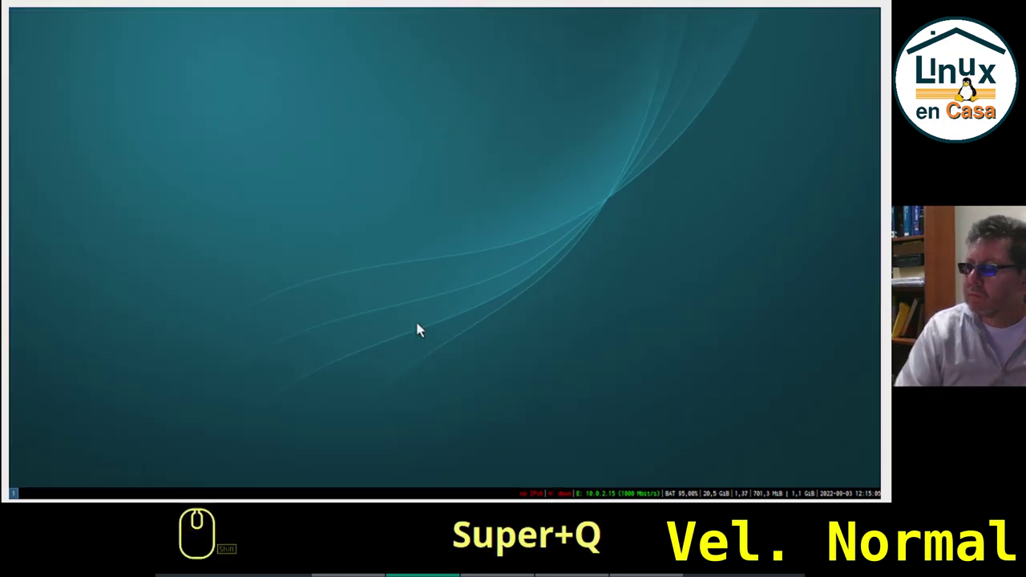
key(super+e)
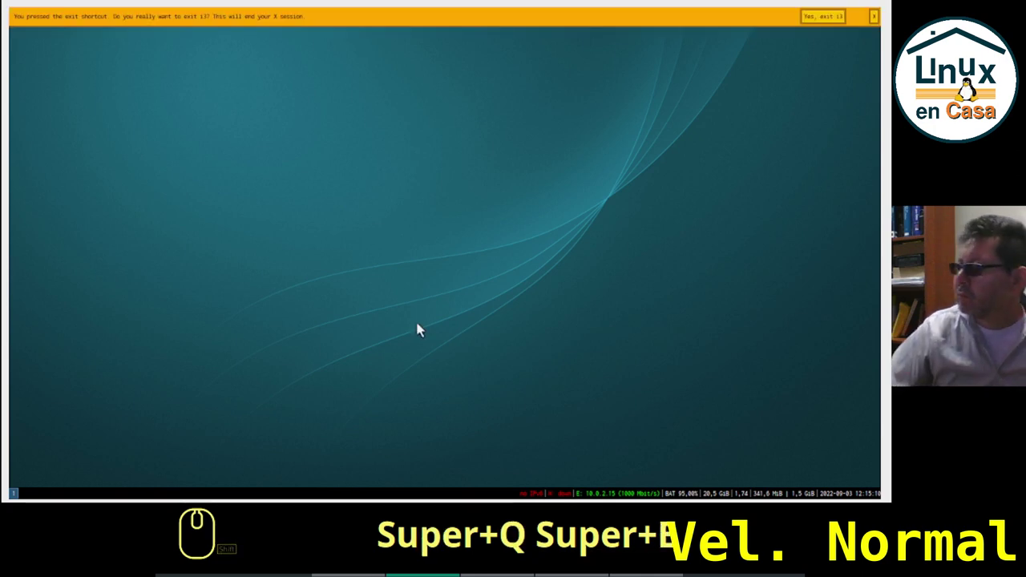
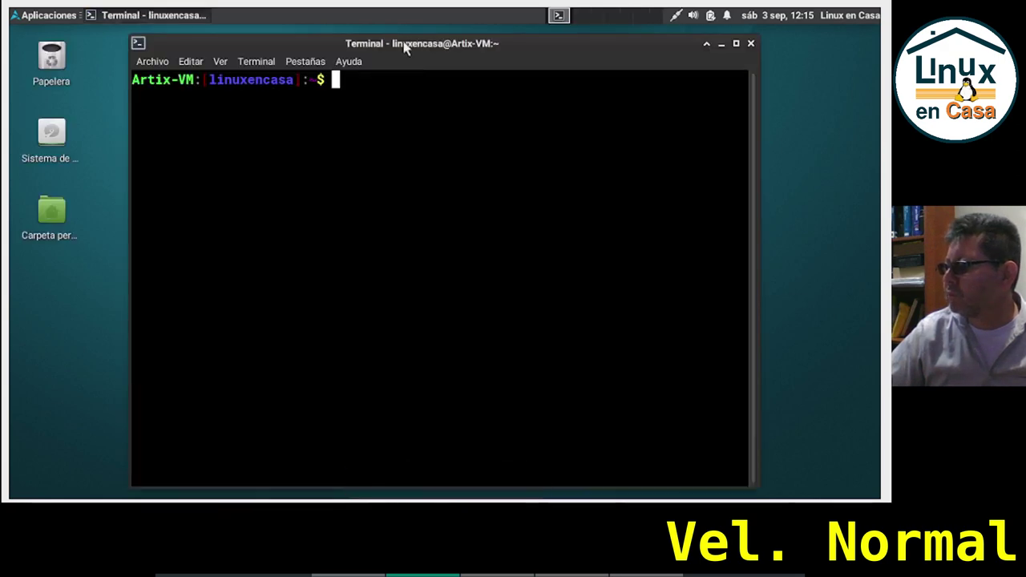
Maximize the xfce4-terminal and run neofetch to show the system summary.
click(409, 45)
click(409, 46)
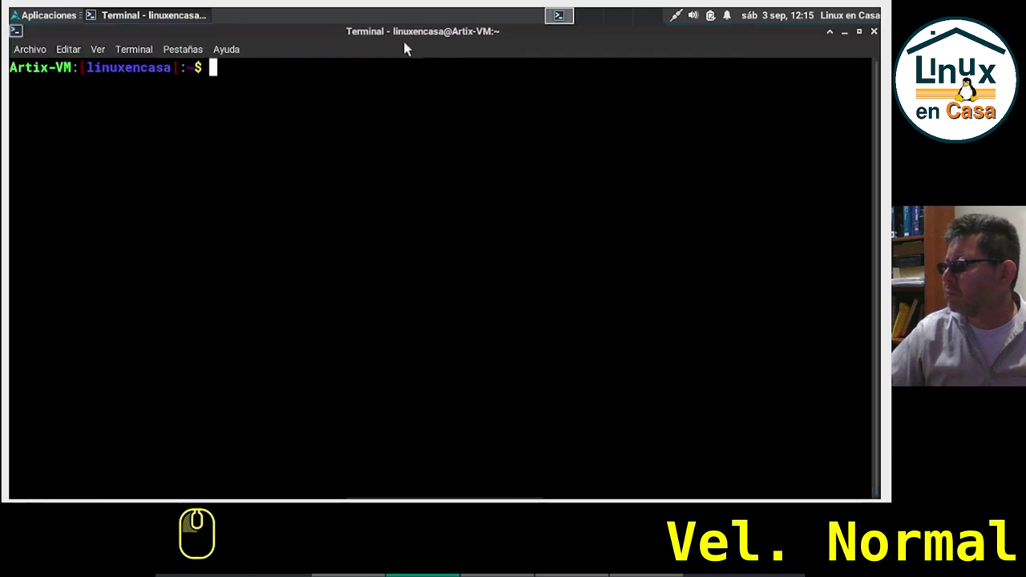
text(neofetch)
key(Return)
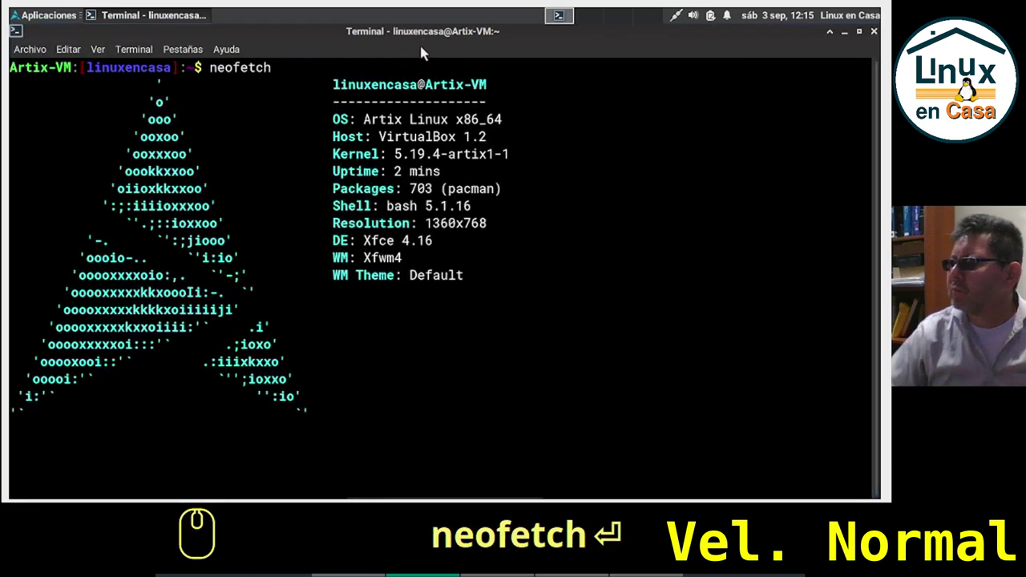
key(Return)
scroll(up, 3)
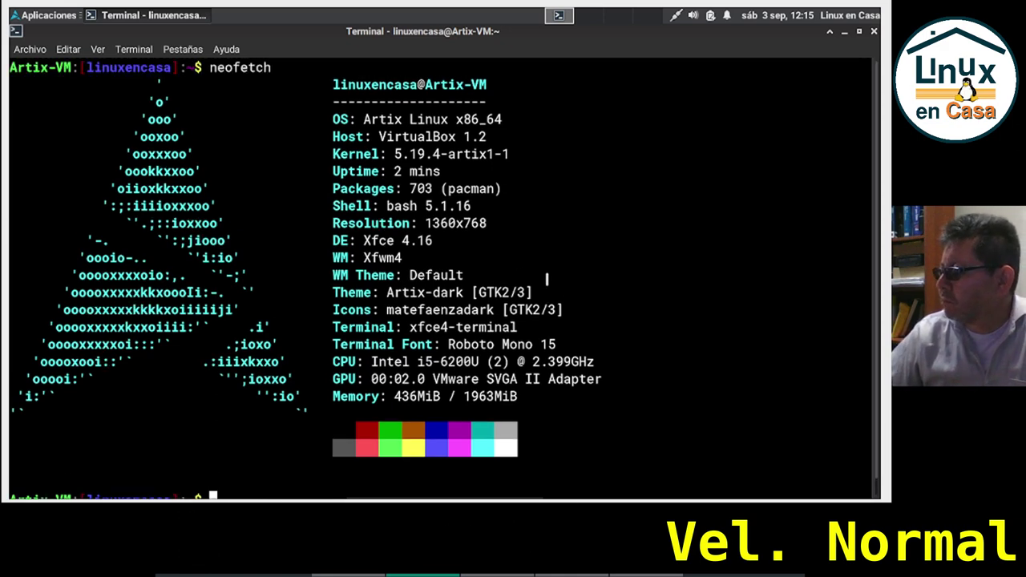
scroll(down, 3)
Show memory usage with free -h and kernel details with uname -a.
text(free -h)
key(Return)
key(Return)
text(uname -a)
key(Return)
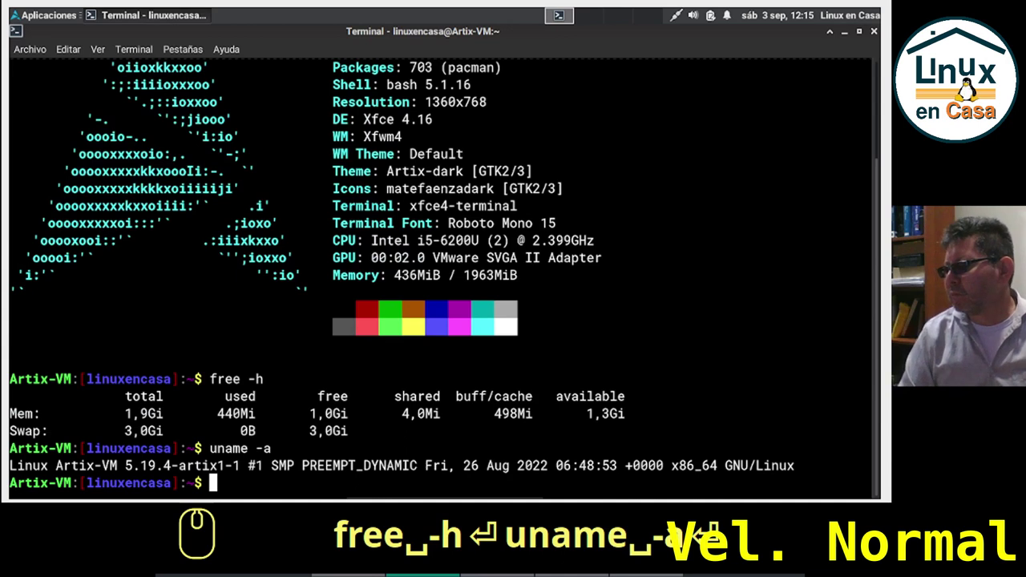
Exit the terminal and bring up the Aplicaciones menu to shut down.
text(exit)
key(Return)
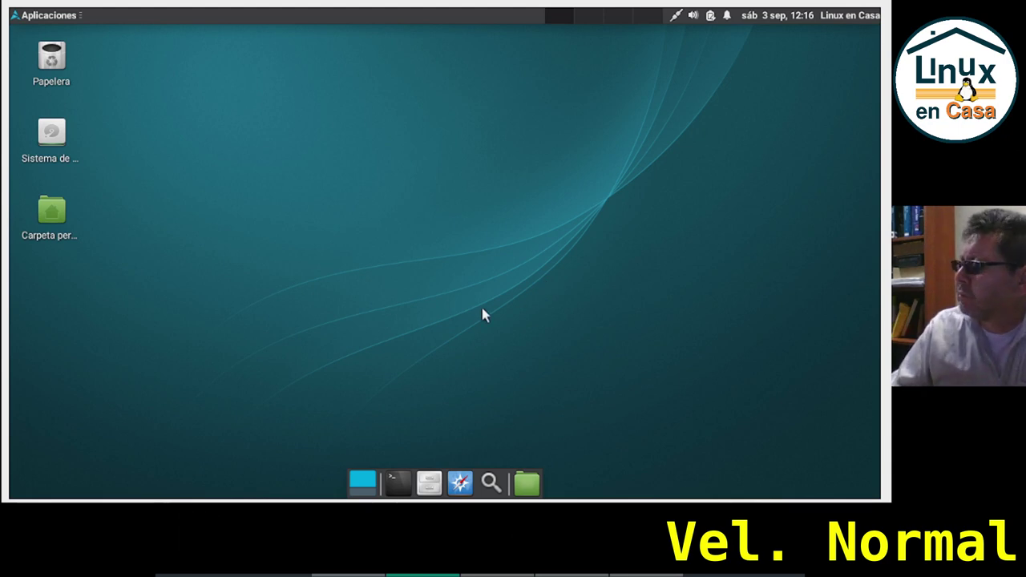
click(63, 22)
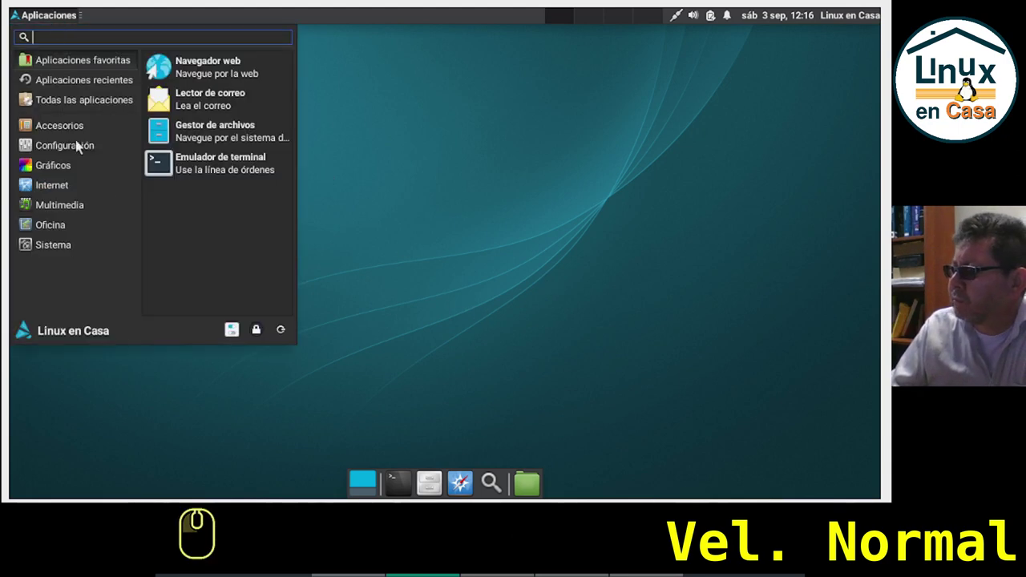